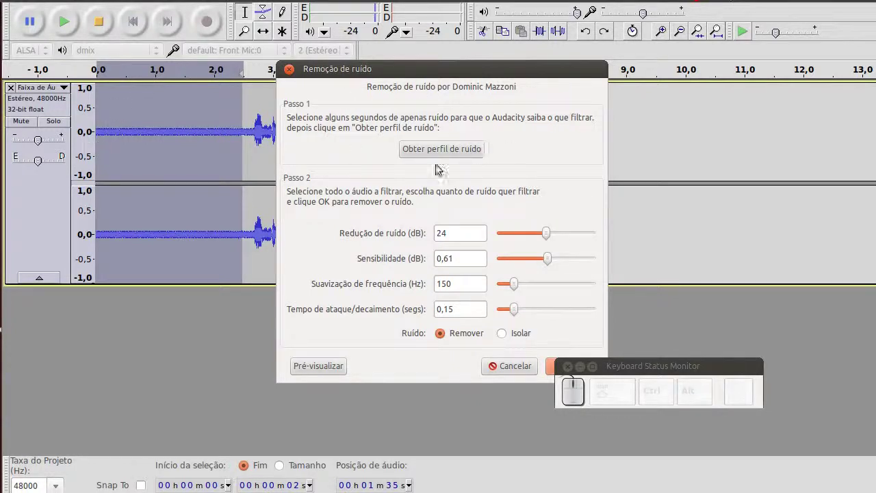
# Capture the noise profile from the silent first 2.5 s, then deselect the track
pyautogui.click(458, 156)
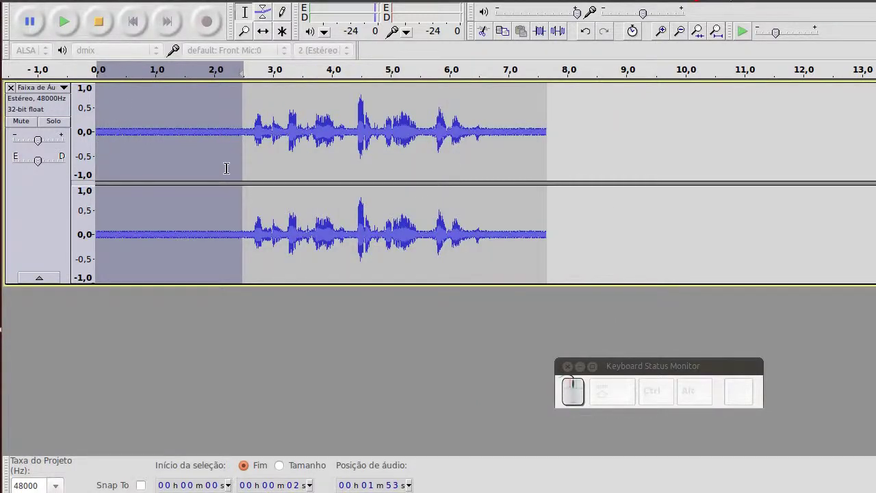
pyautogui.click(259, 158)
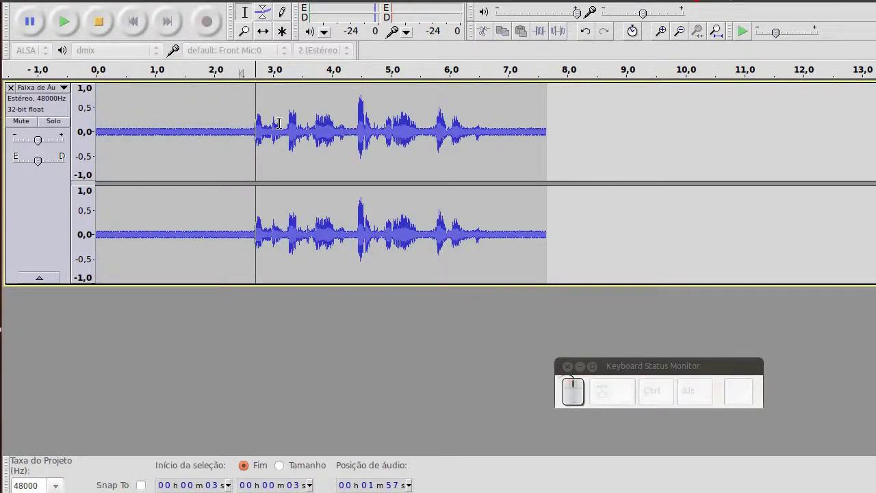
# Apply Noise Removal at 24 dB reduction across the entire stereo recording
pyautogui.click(215, 160)
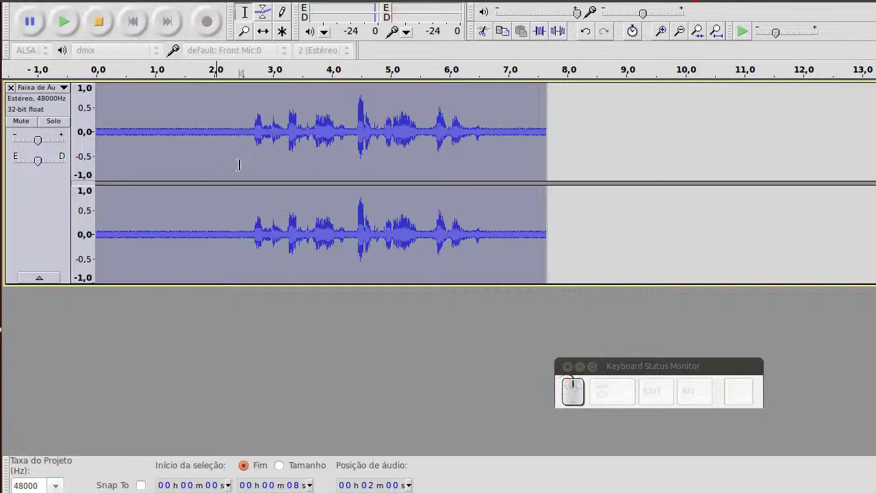
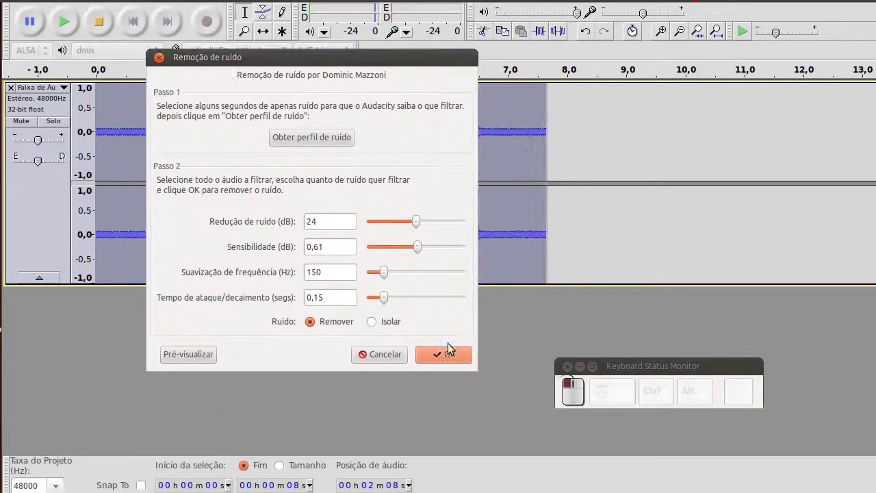
pyautogui.middleClick(451, 353)
pyautogui.click(451, 353)
pyautogui.middleClick(451, 353)
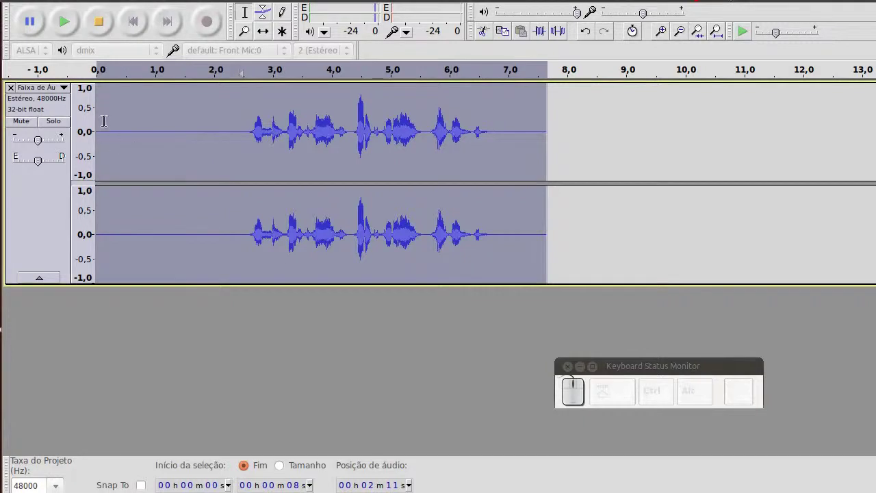
# Select the speech from about 2 to 7 s and review Compressor settings: −12 dB threshold, −40 dB floor, 2:1 ratio
pyautogui.click(216, 124)
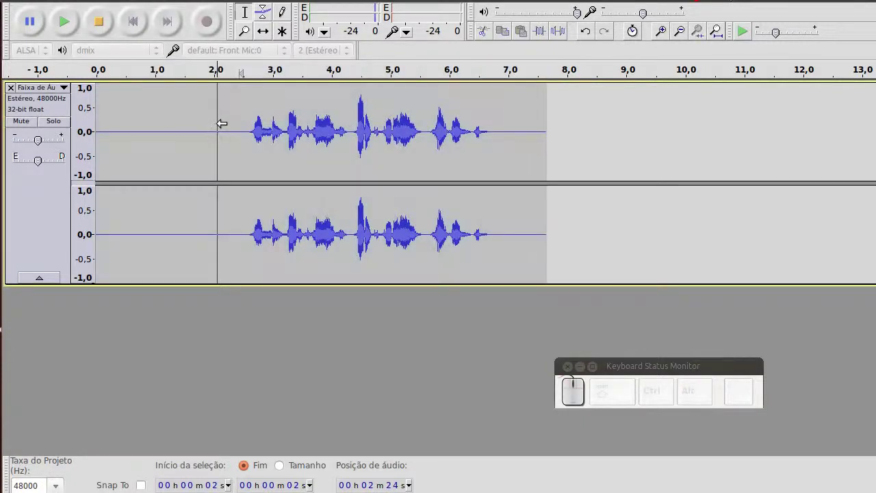
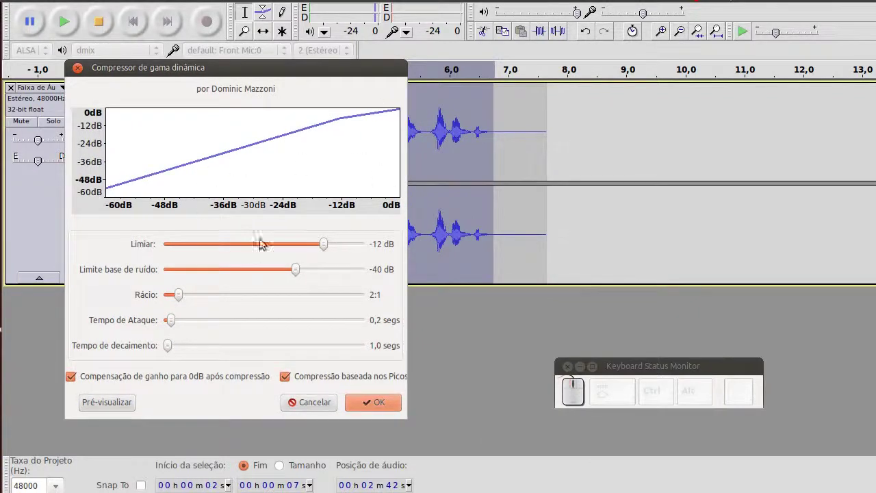
pyautogui.moveTo(224, 71); pyautogui.dragTo(440, 76)
pyautogui.middleClick(440, 76)
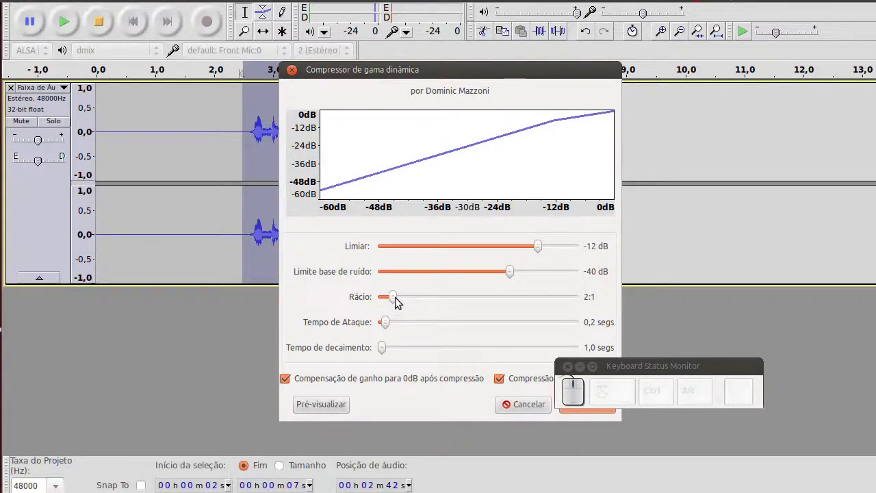
pyautogui.moveTo(470, 72); pyautogui.dragTo(385, 266)
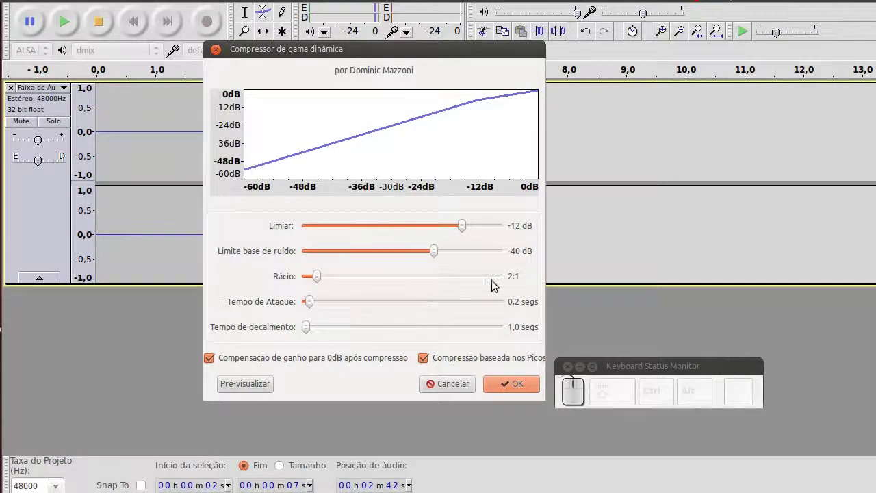
# Apply the compression, then shape the volume envelope to swell near 2.7 s and settle lower
pyautogui.click(525, 390)
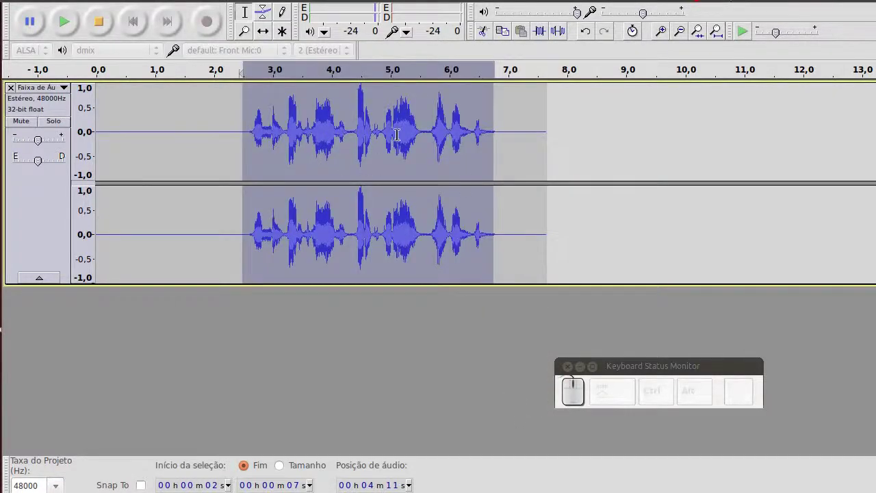
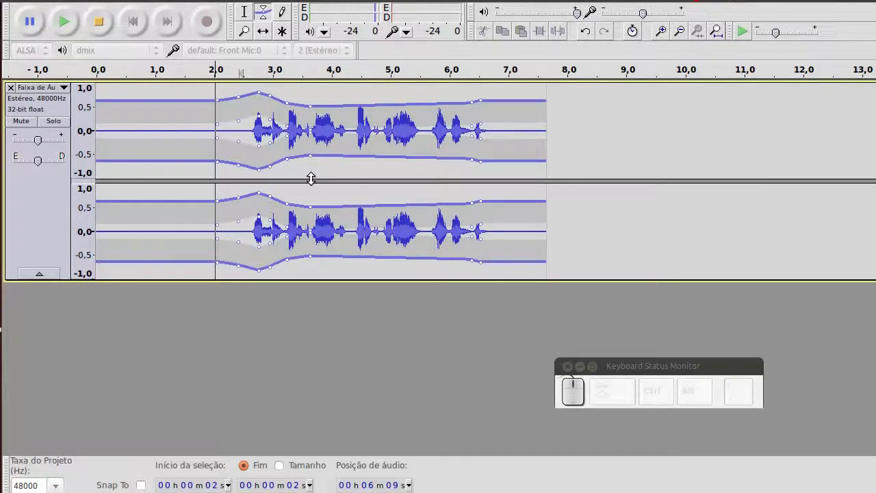
pyautogui.press('ctrl+z')
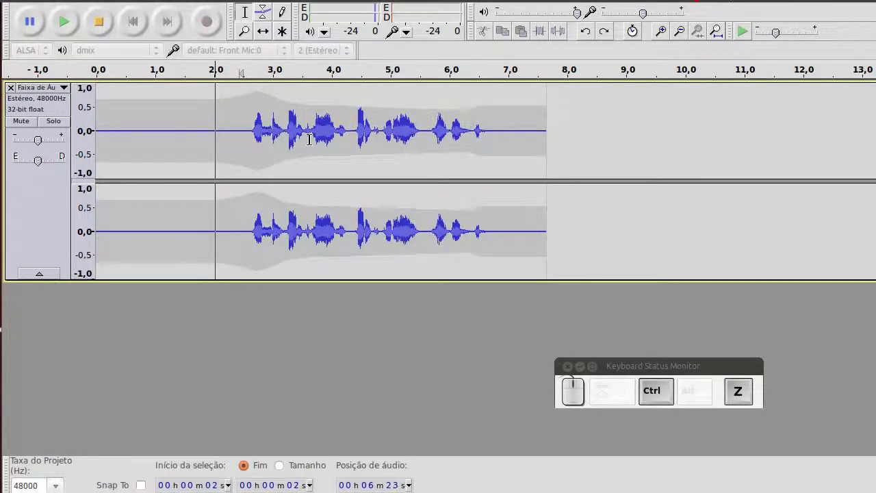